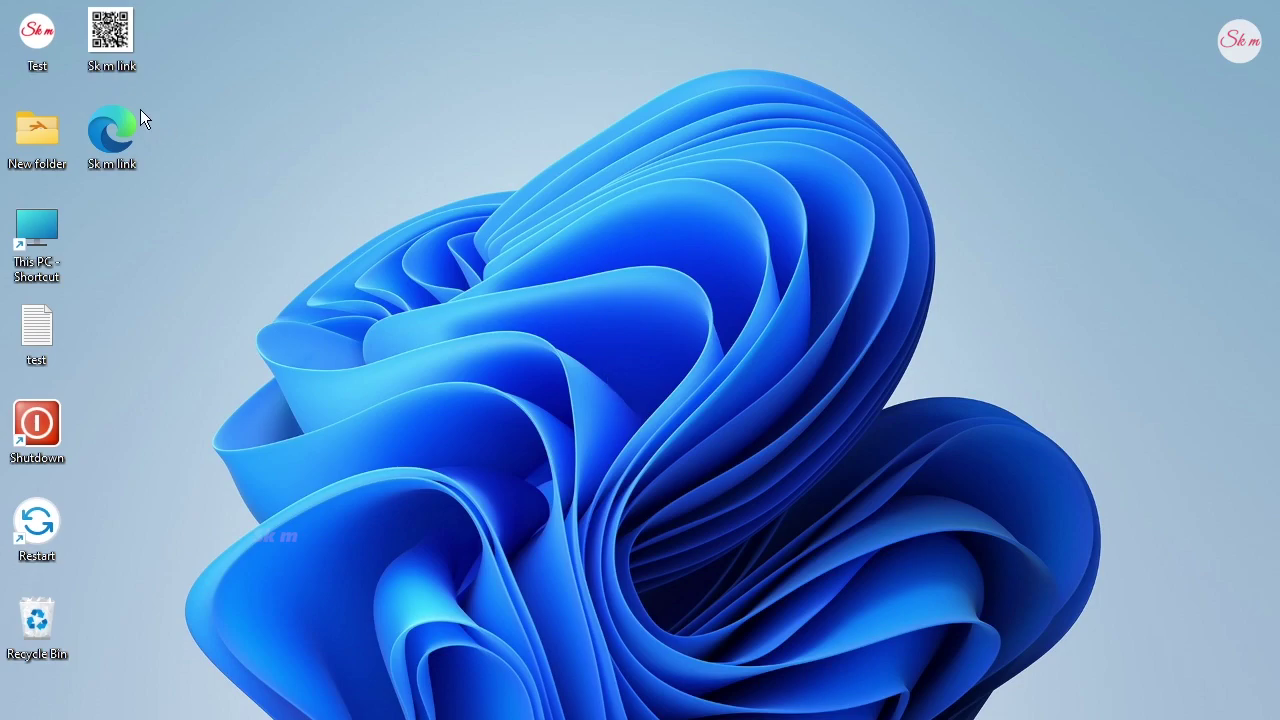
Review the QR code image, then launch Blender 3.4 into a new default scene.
{"action": "left_click", "coordinate": [134, 62]}
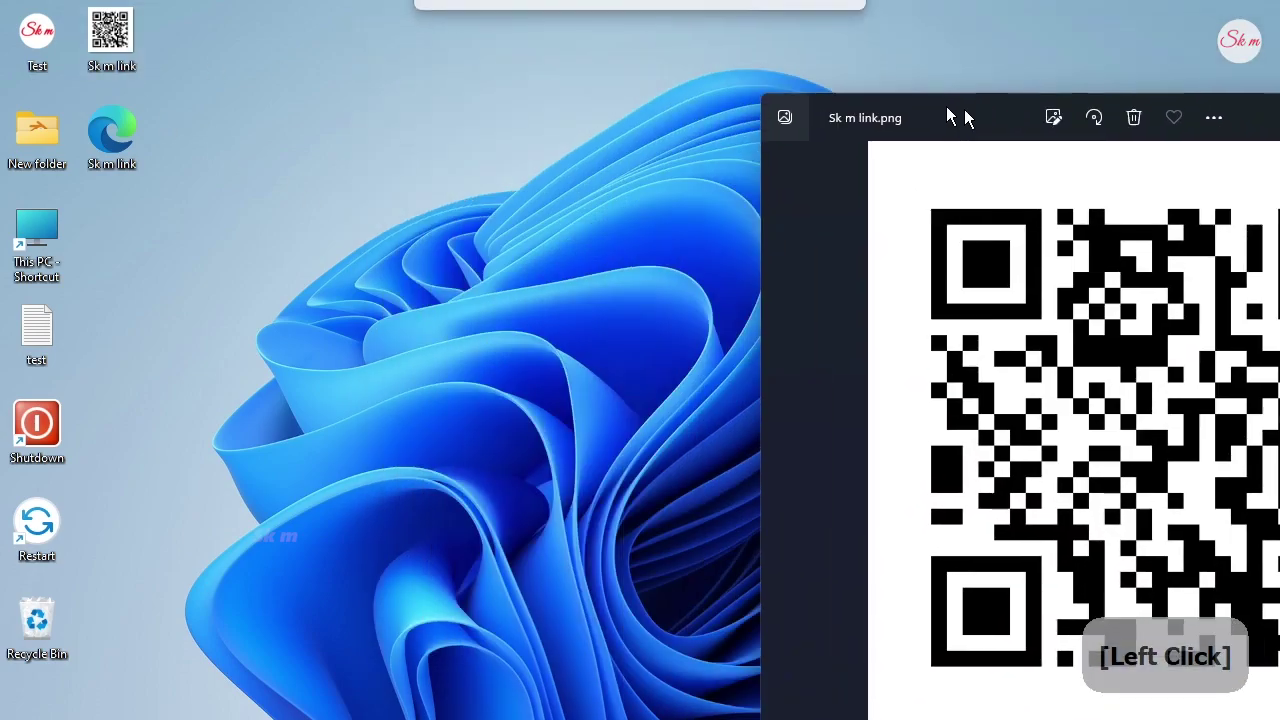
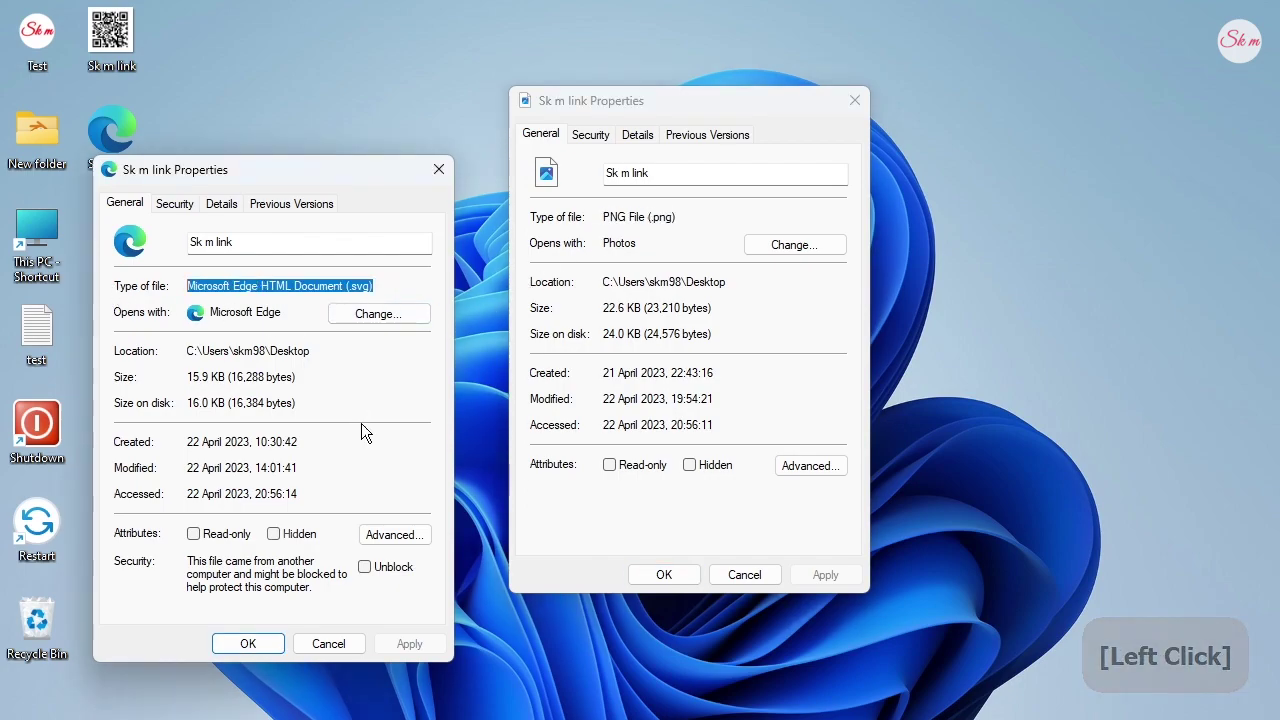
{"action": "left_click", "coordinate": [680, 591]}
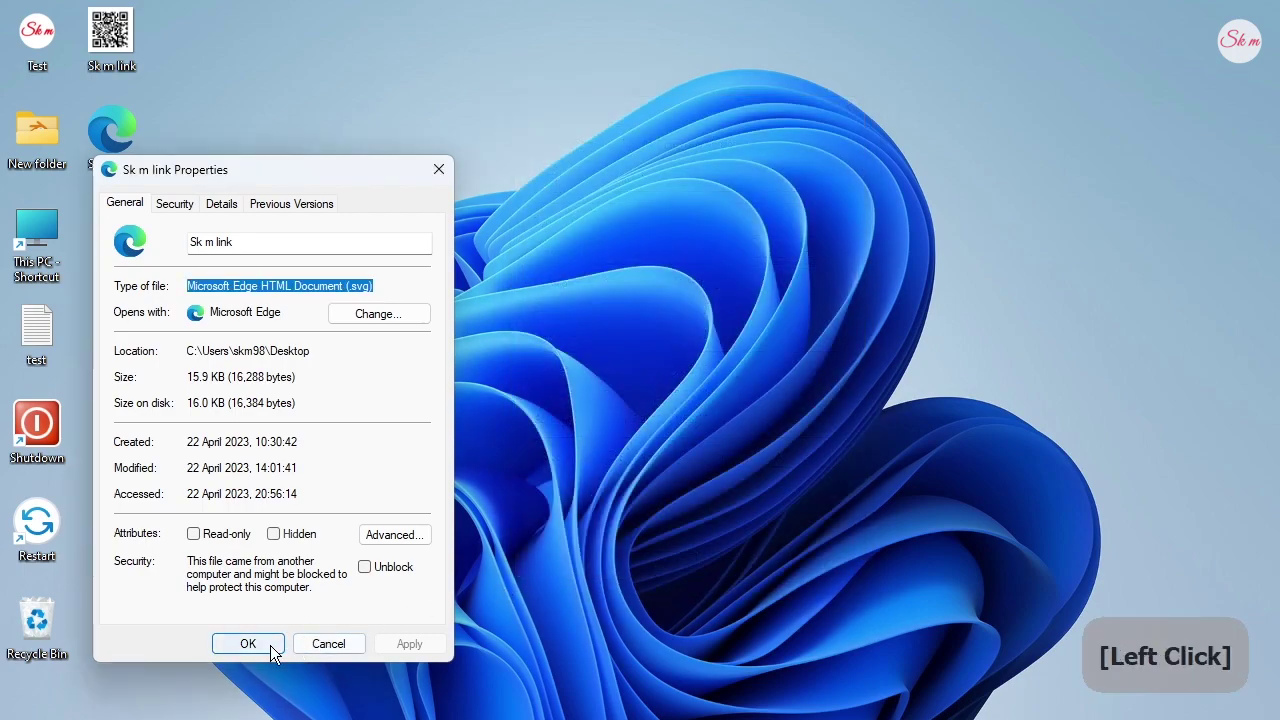
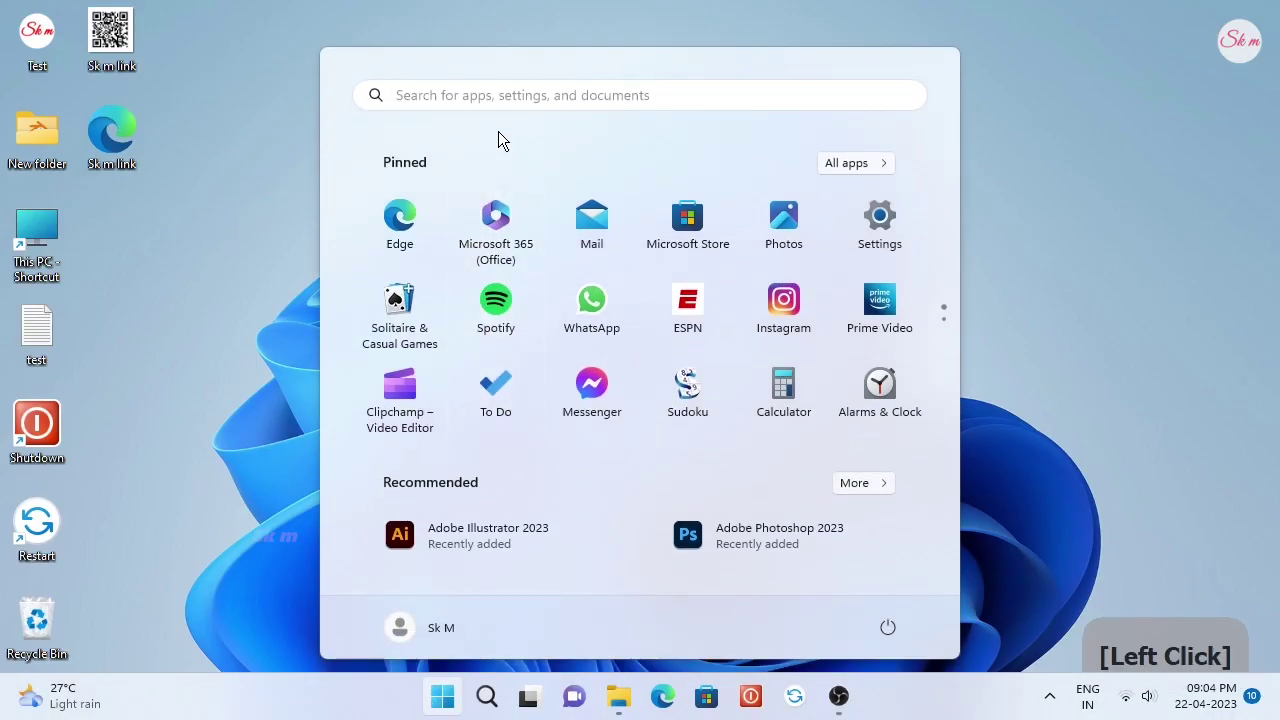
{"action": "left_click", "coordinate": [509, 113]}
{"action": "left_click", "coordinate": [422, 238]}
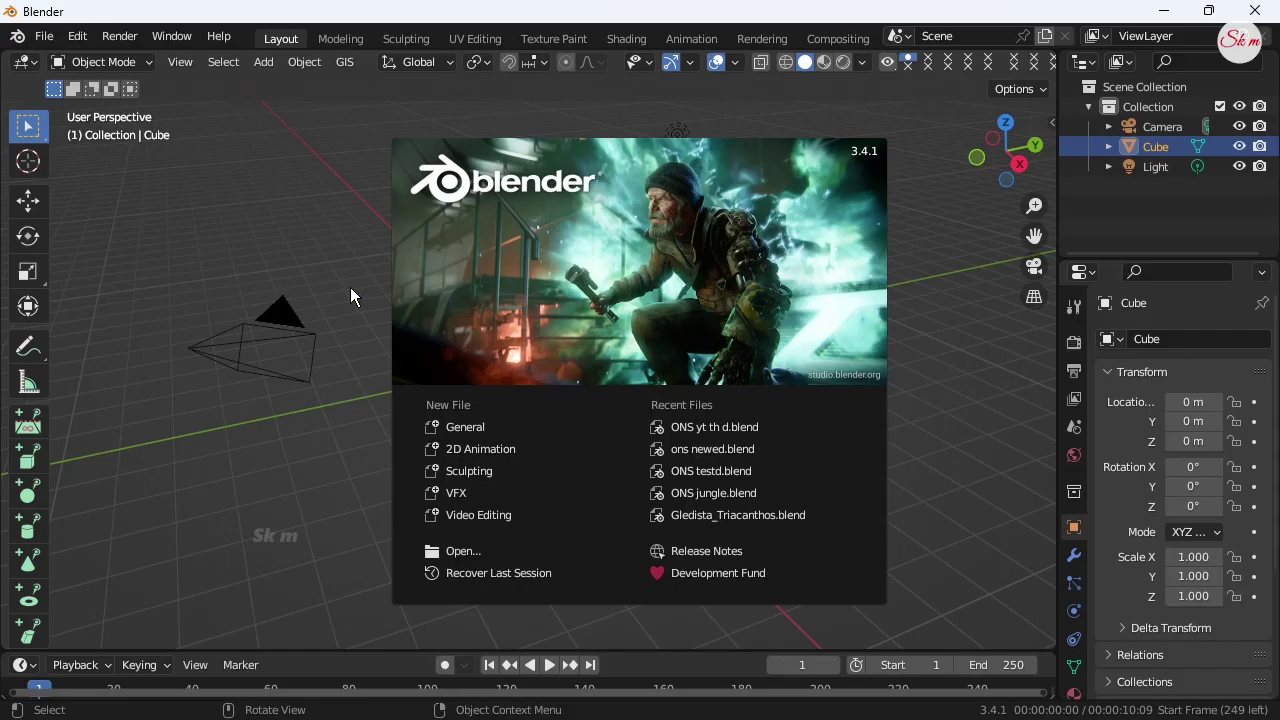
{"action": "left_click", "coordinate": [358, 293]}
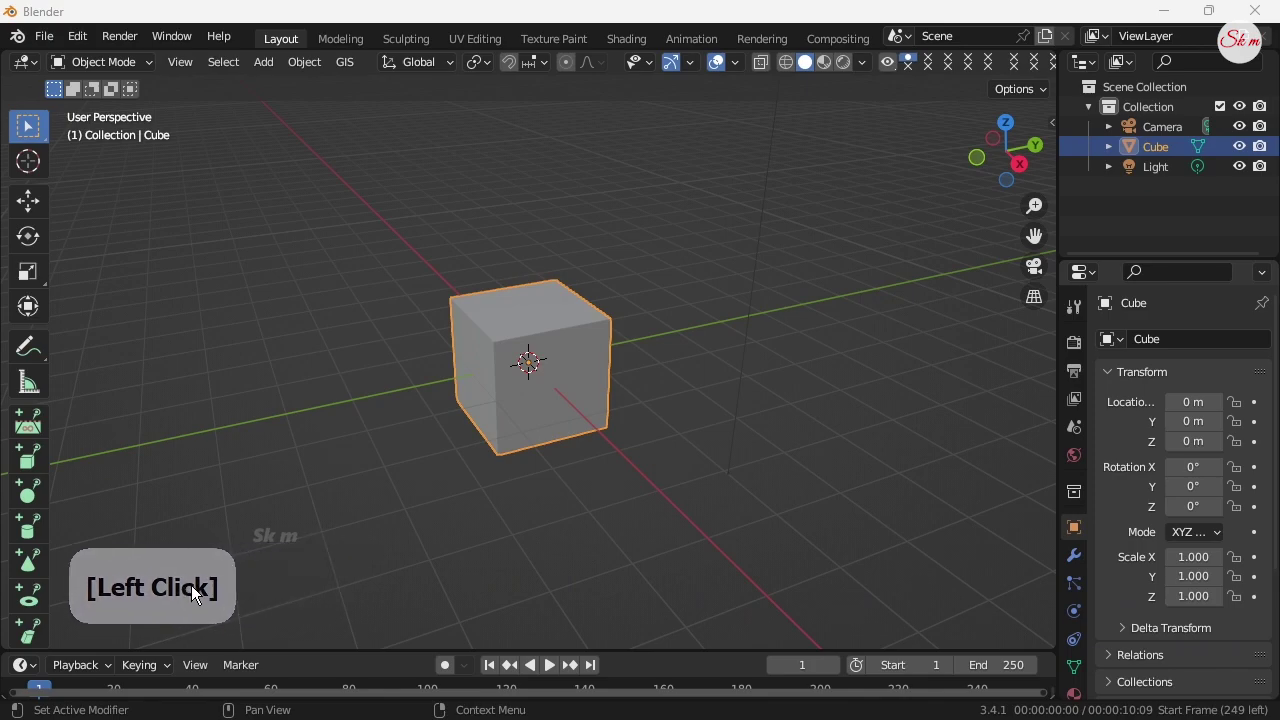
Delete the default cube, leaving only the camera and light.
{"action": "key", "text": "Delete"}
{"action": "key", "text": "Delete"}
Import 'Sk m link.svg' as curve objects lying flat on the grid.
{"action": "left_click", "coordinate": [60, 43]}
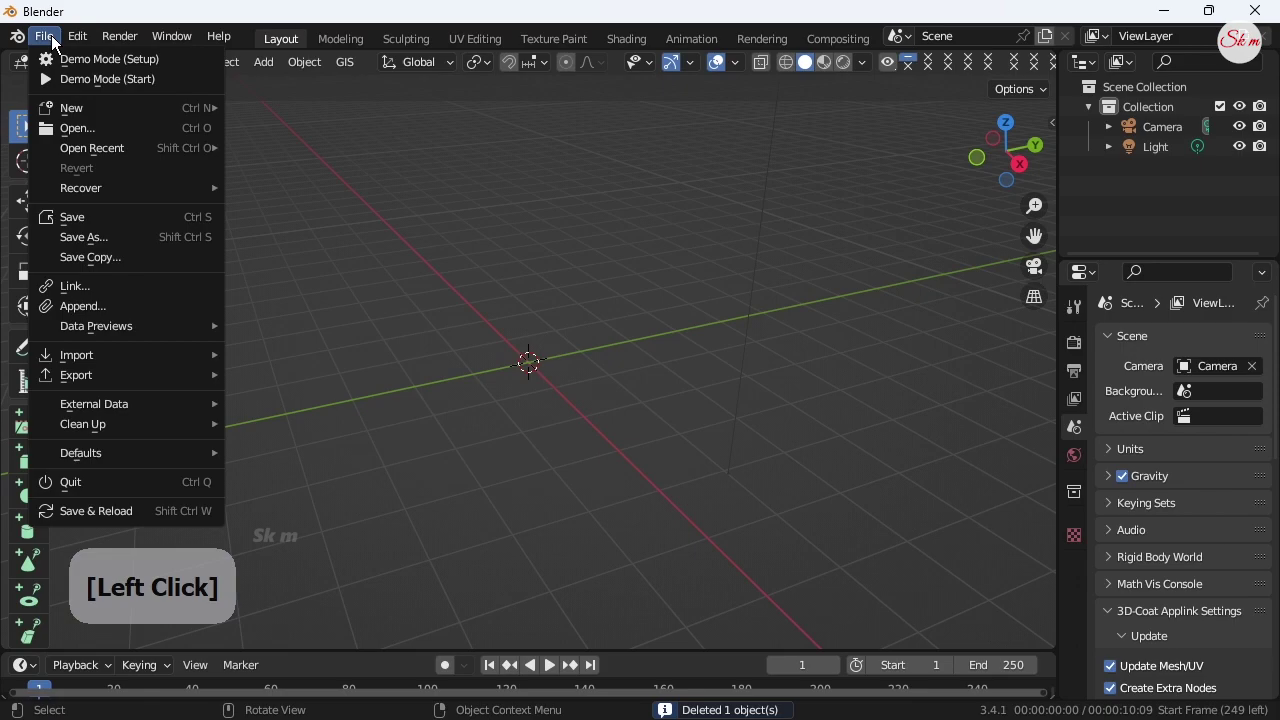
{"action": "left_click", "coordinate": [107, 363]}
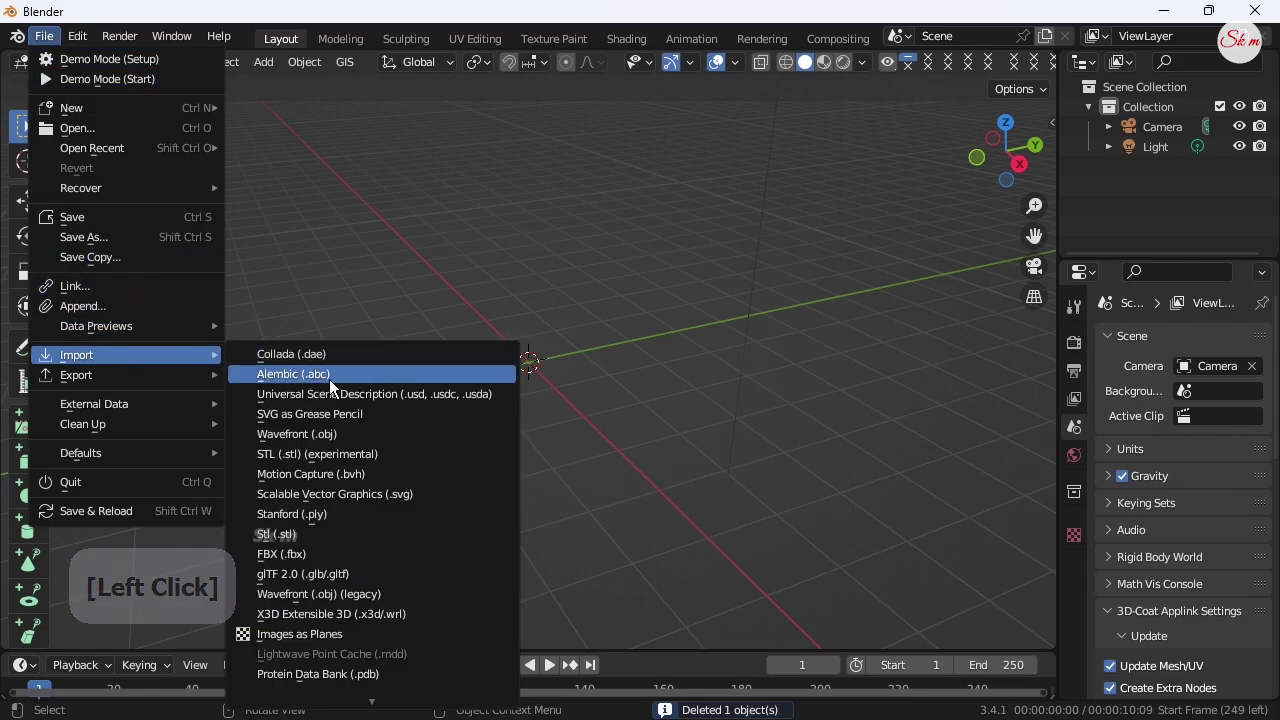
{"action": "left_click", "coordinate": [365, 504]}
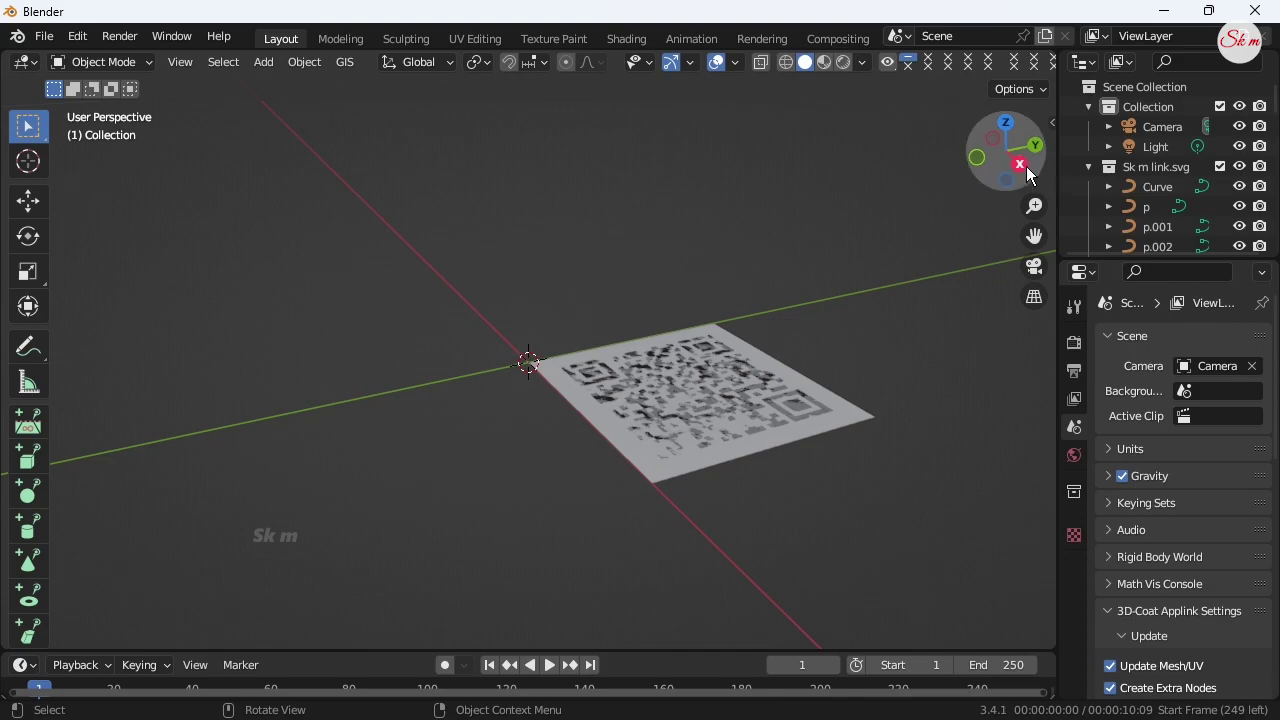
Lower the white background plate to Z -0.082, then box-select the black QR module curves.
{"action": "left_click", "coordinate": [1015, 175]}
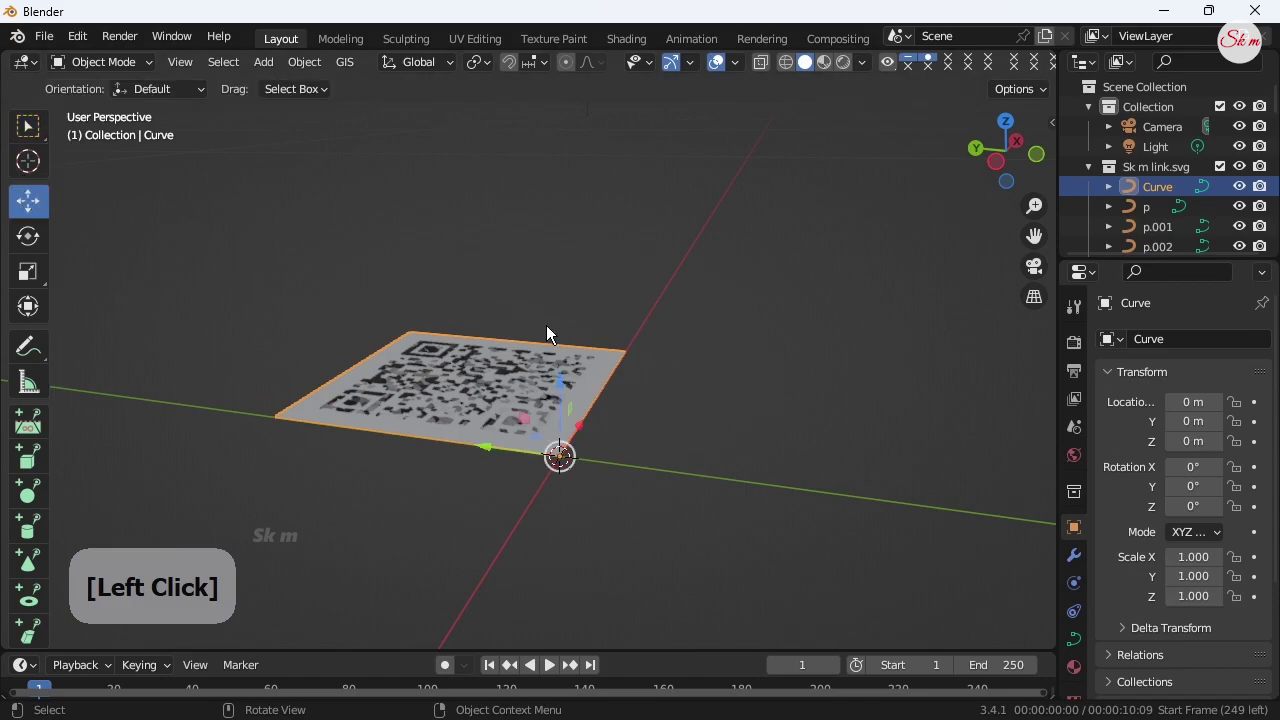
{"action": "left_click", "coordinate": [569, 392]}
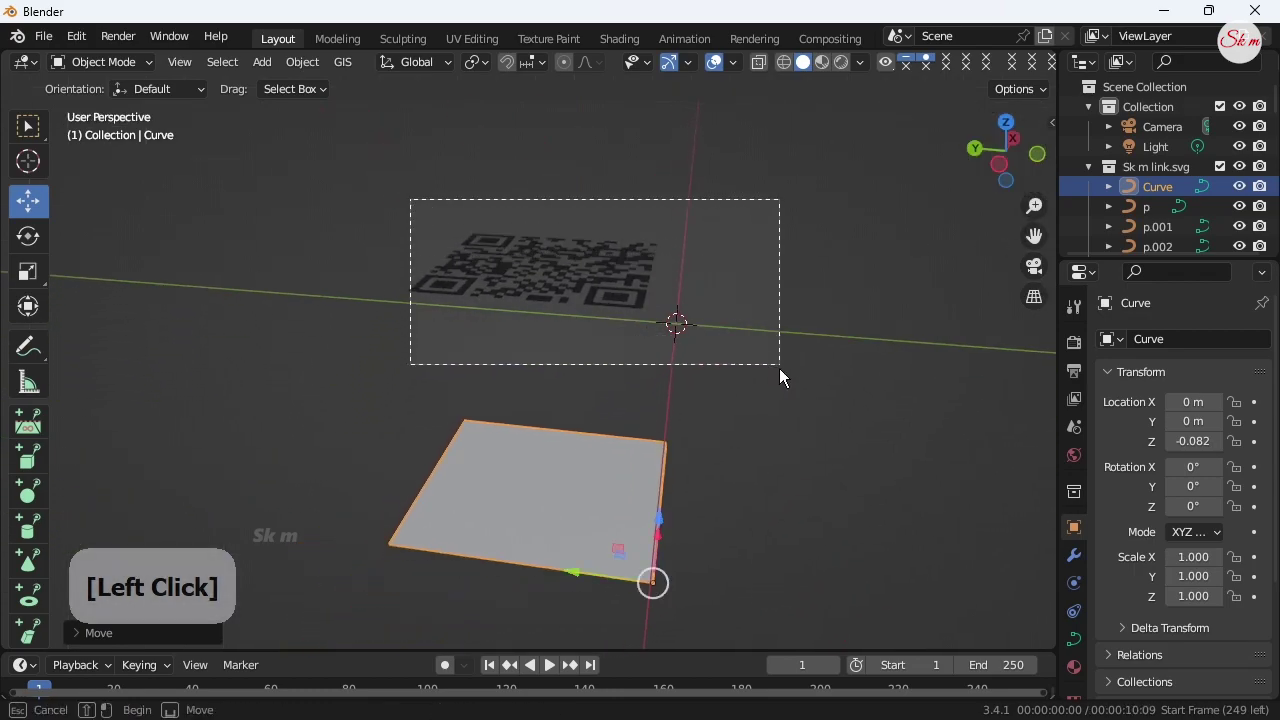
{"action": "left_click", "coordinate": [770, 349]}
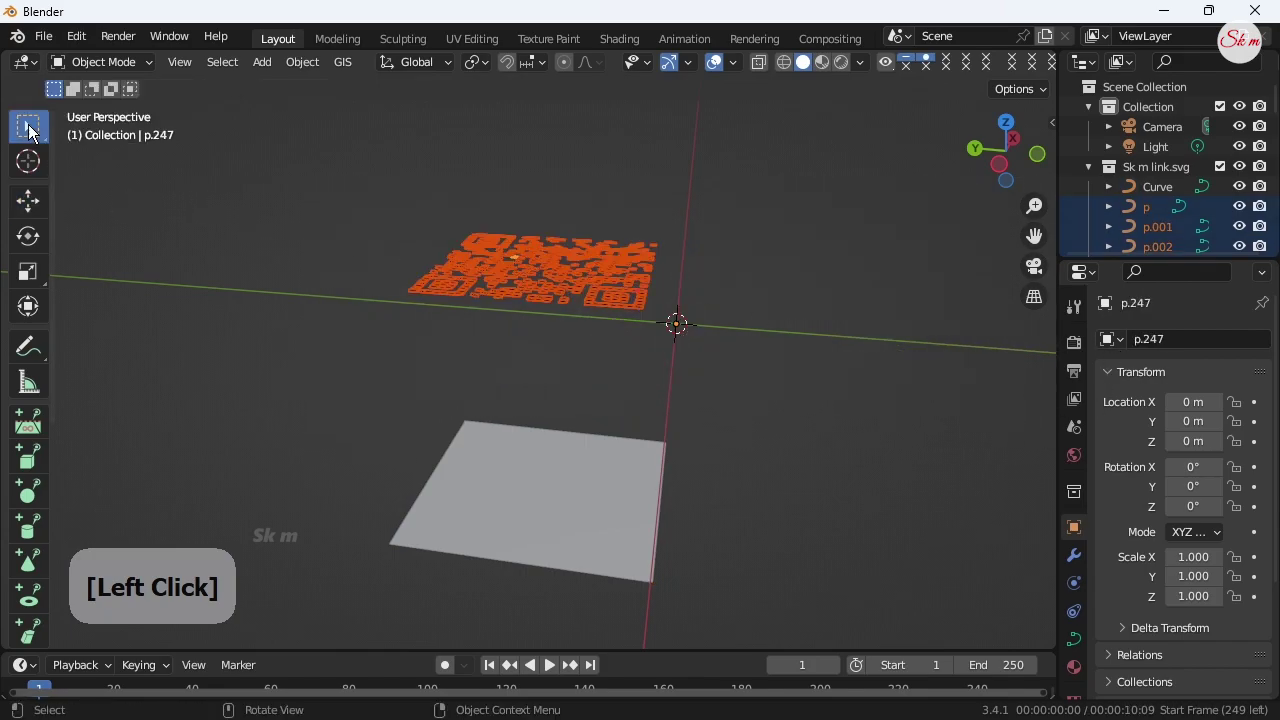
From top view, convert the selected QR module curves to meshes.
{"action": "left_click", "coordinate": [1009, 173]}
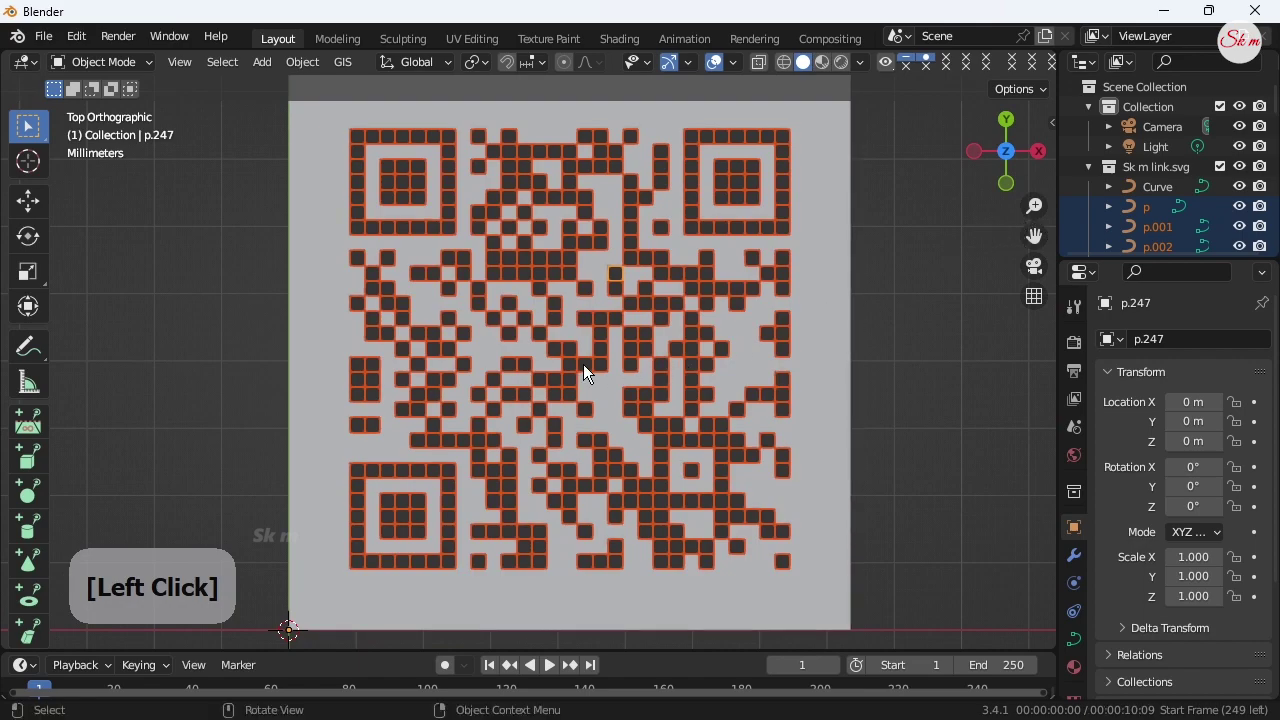
{"action": "left_click", "coordinate": [591, 327]}
{"action": "right_click", "coordinate": [591, 327]}
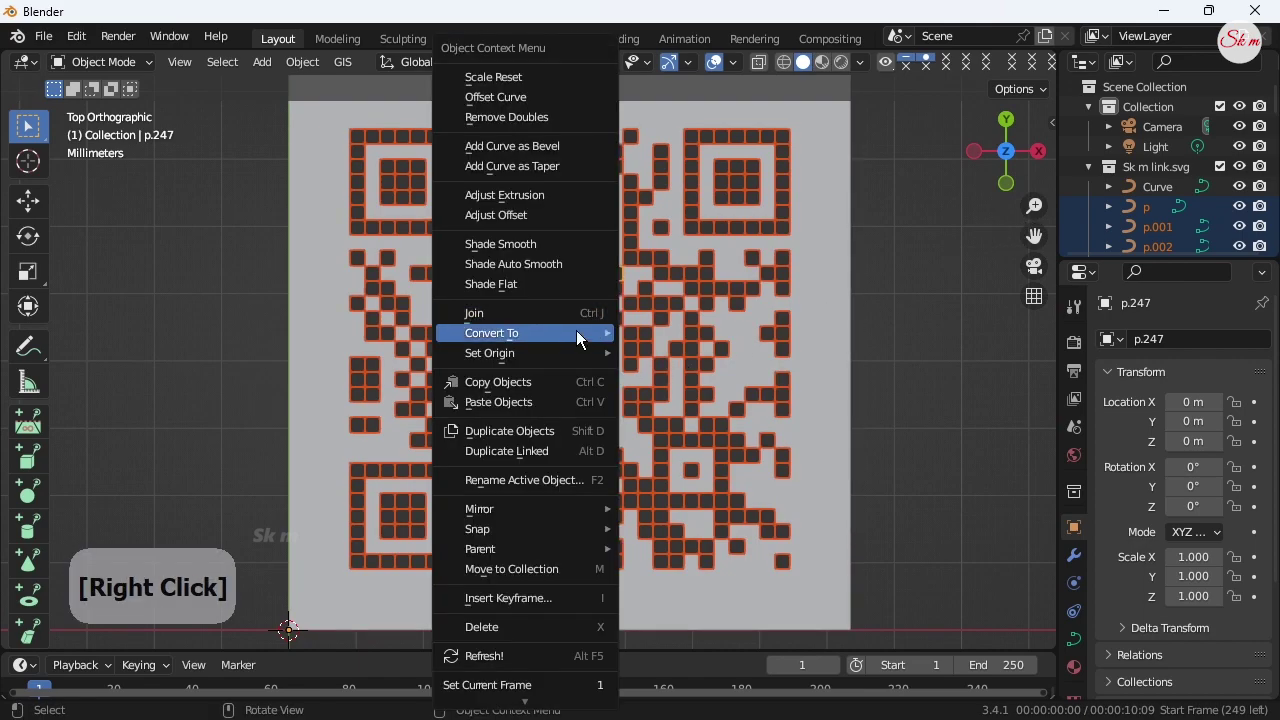
{"action": "left_click", "coordinate": [658, 362]}
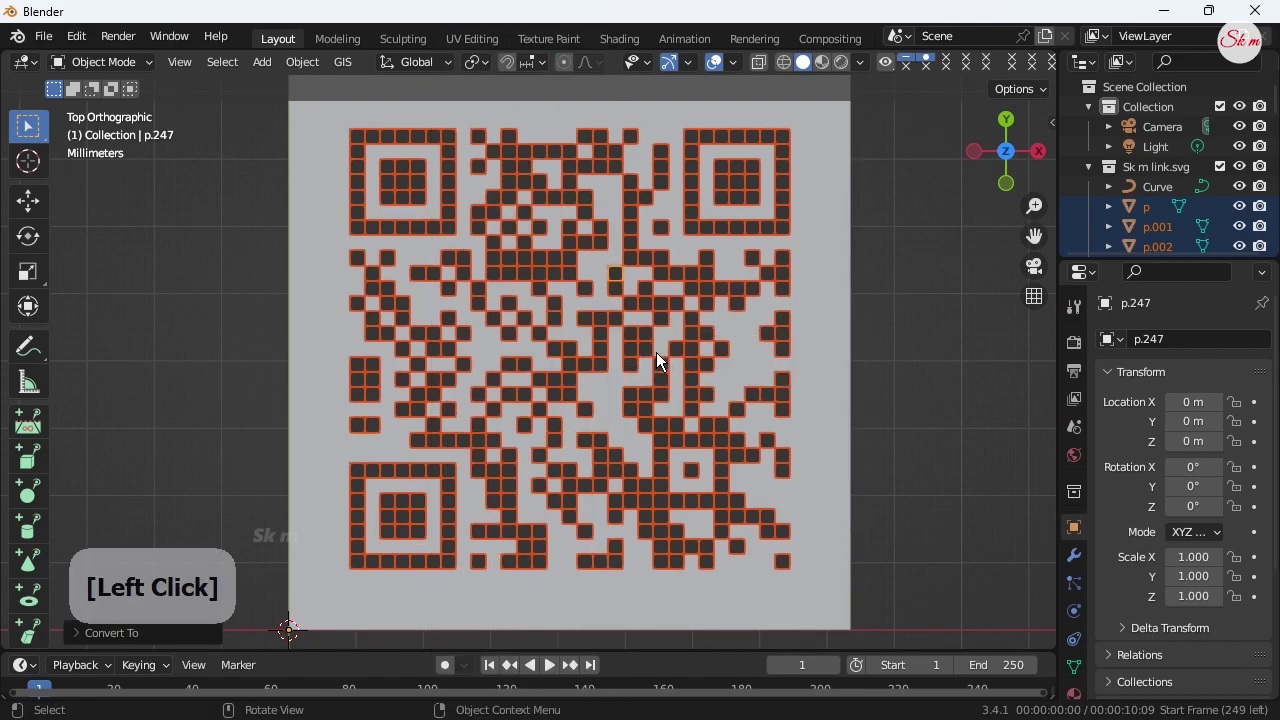
Join all the QR module meshes into a single object, p.247.
{"action": "right_click", "coordinate": [610, 323]}
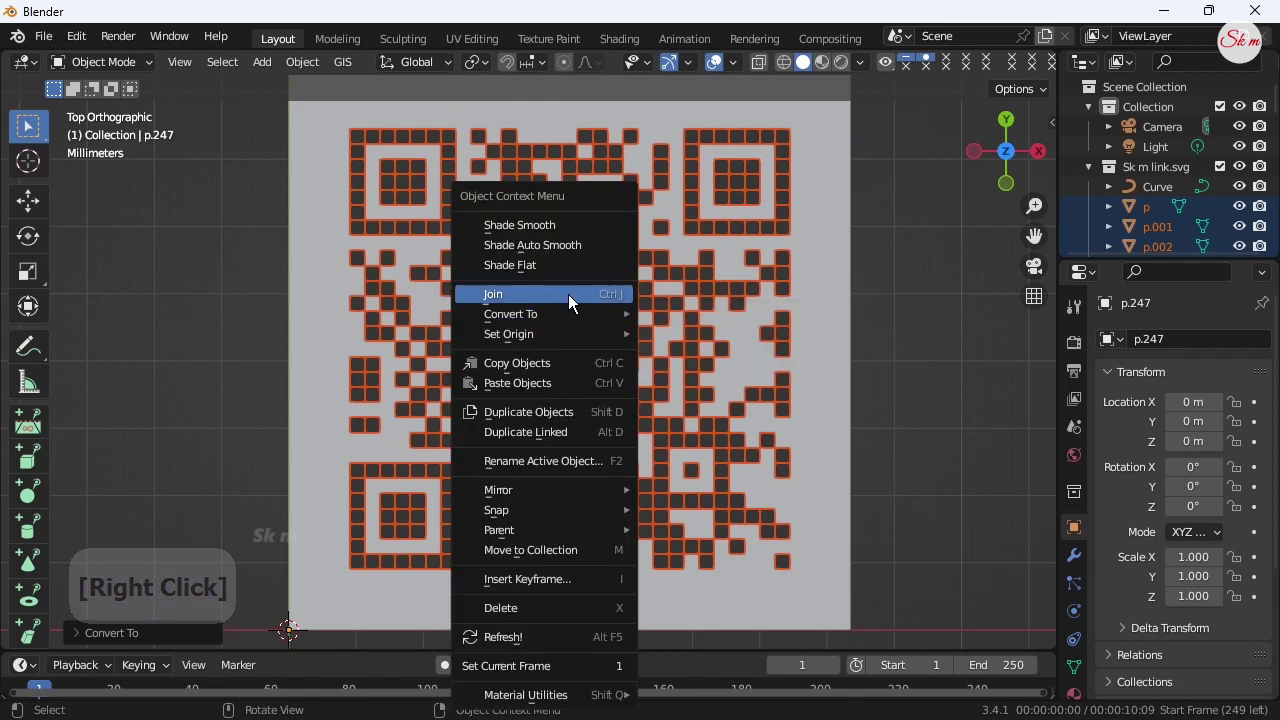
{"action": "right_click", "coordinate": [583, 301]}
{"action": "left_click", "coordinate": [583, 301]}
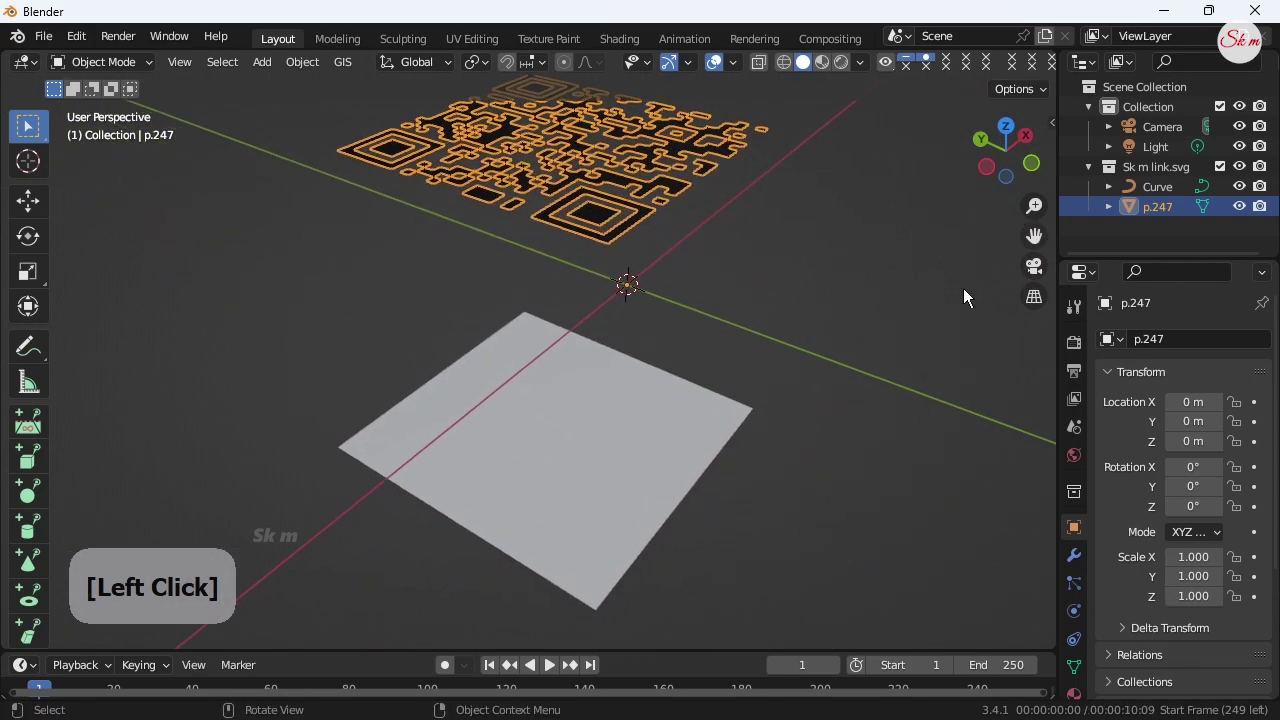
Convert the white base plate curve into a mesh.
{"action": "right_click", "coordinate": [612, 481]}
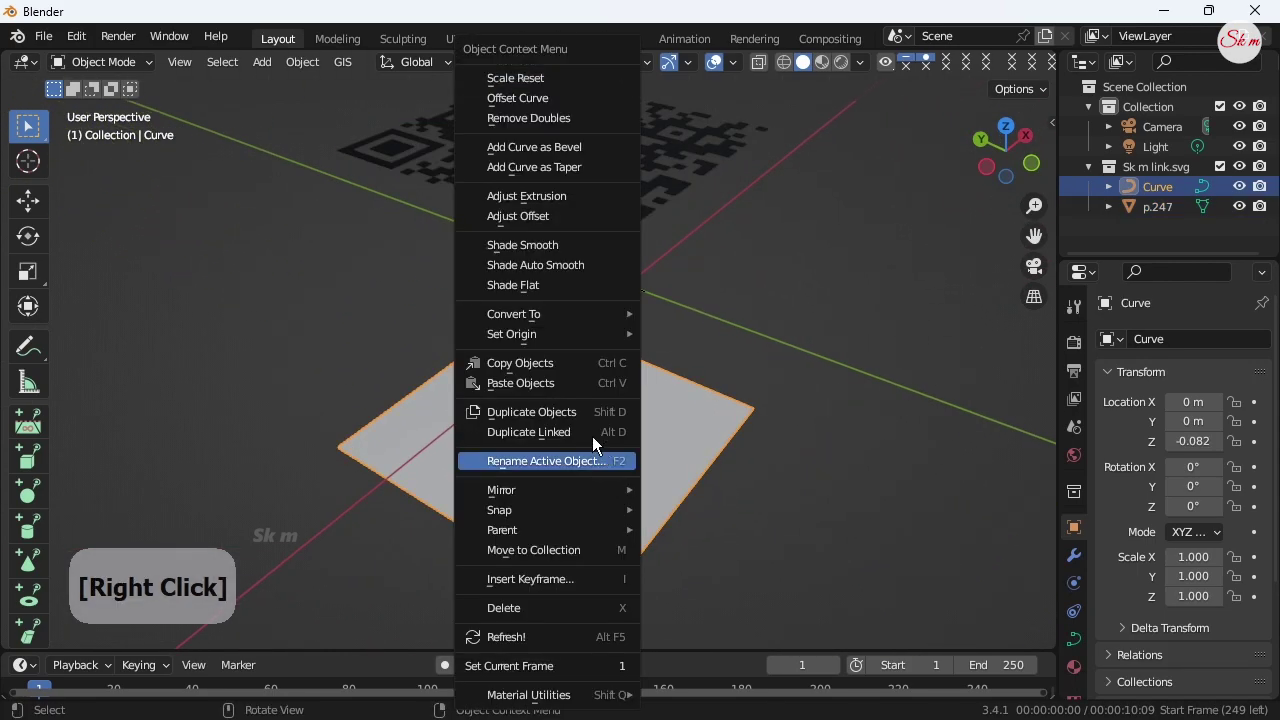
{"action": "right_click", "coordinate": [685, 338]}
{"action": "left_click", "coordinate": [685, 338]}
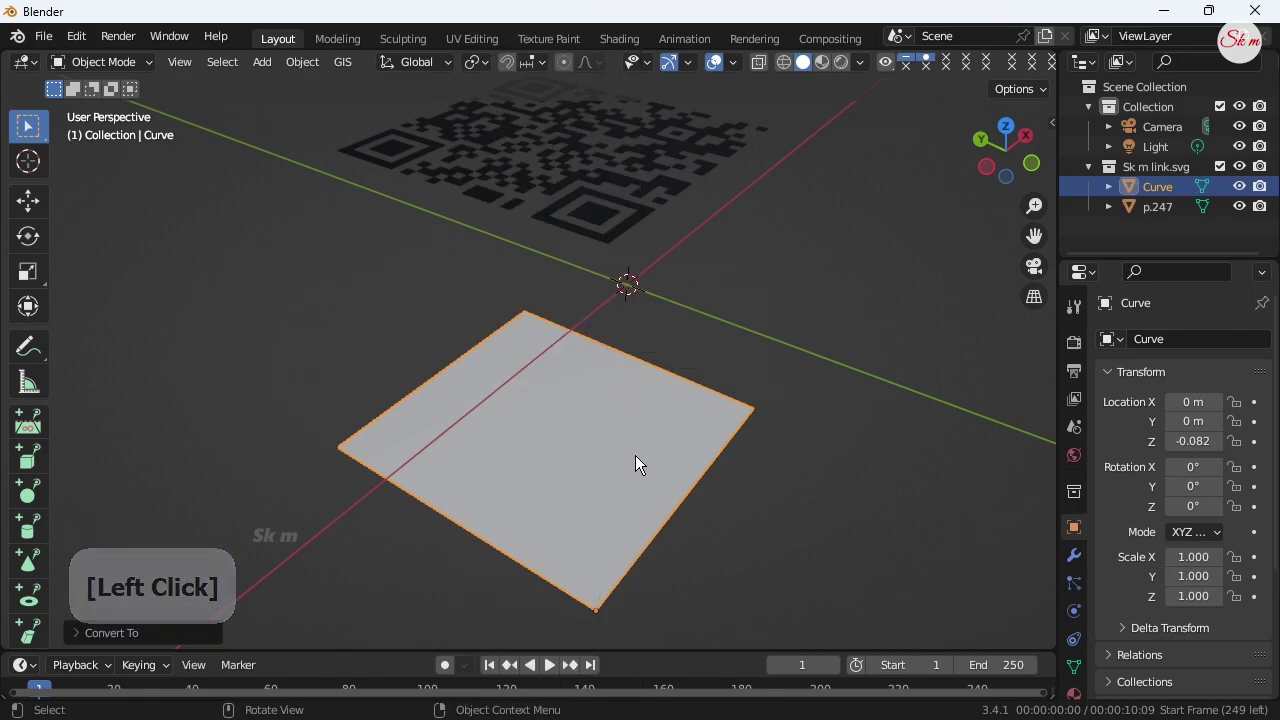
Solidify the base plate to 0.005 m thickness and apply the modifier.
{"action": "left_click", "coordinate": [1079, 558]}
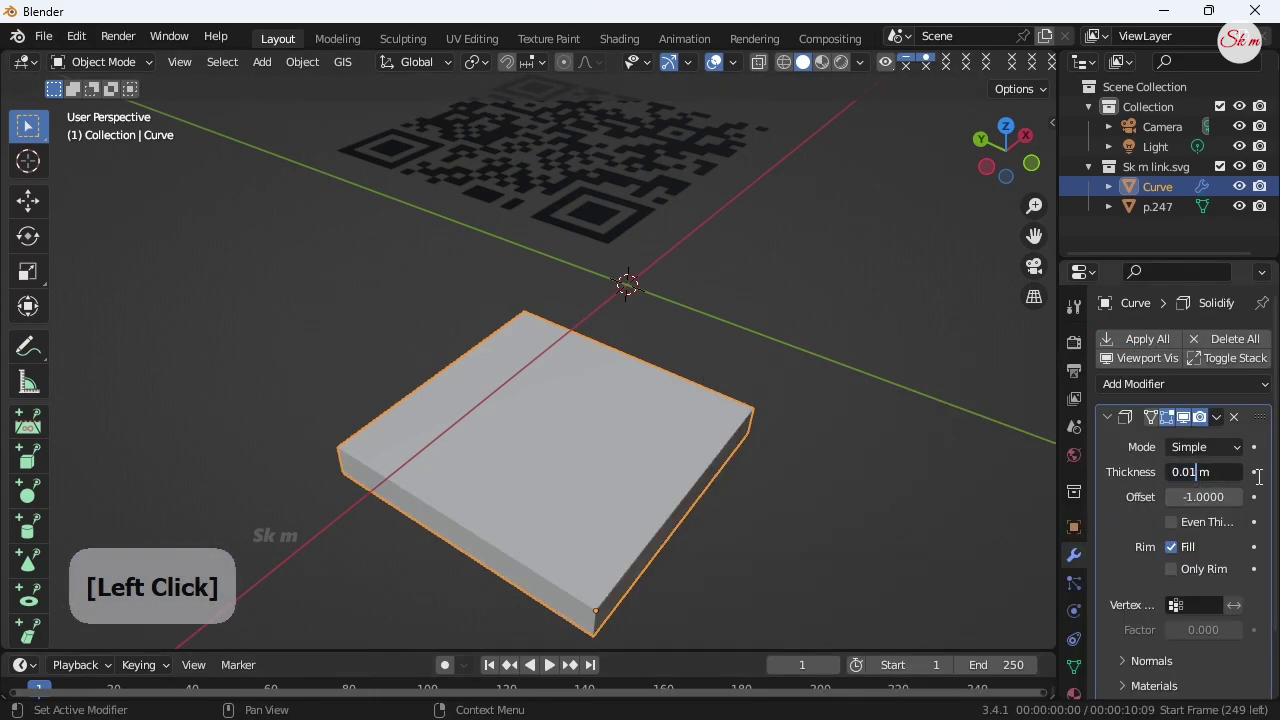
{"action": "key", "text": "BackSpace"}
{"action": "key", "text": "0"}
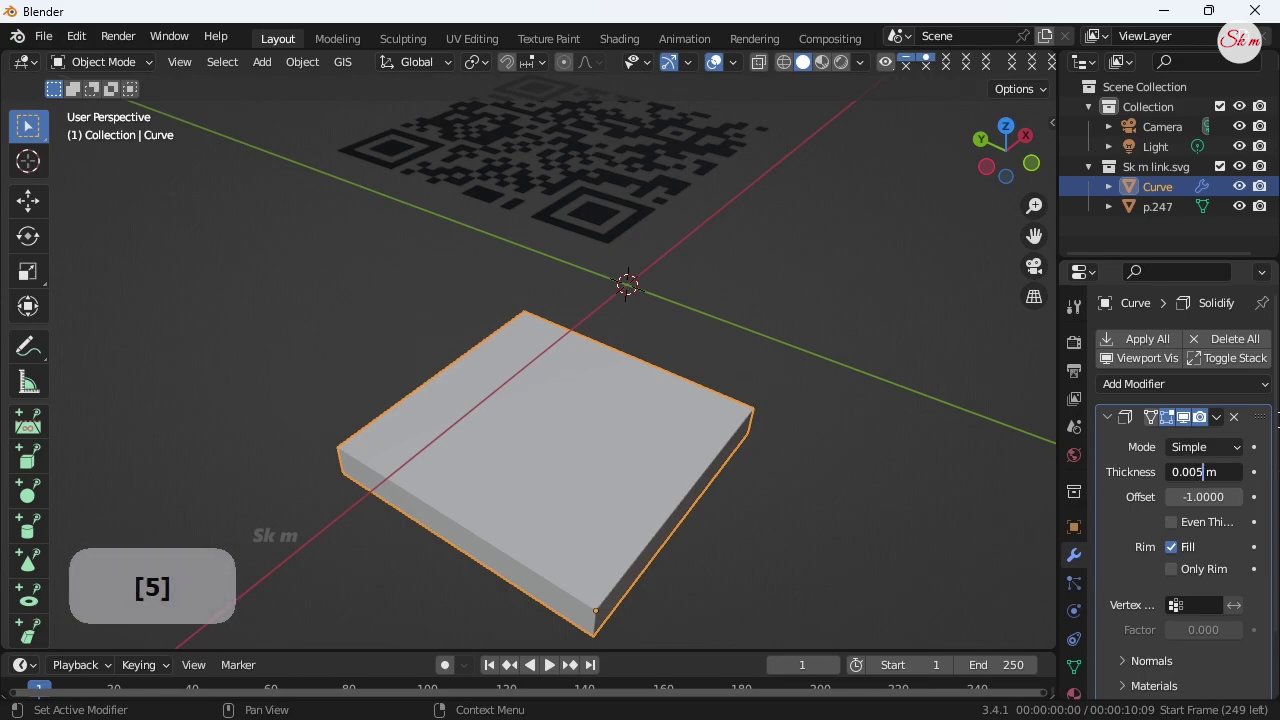
{"action": "key", "text": "5"}
{"action": "left_click", "coordinate": [1153, 350]}
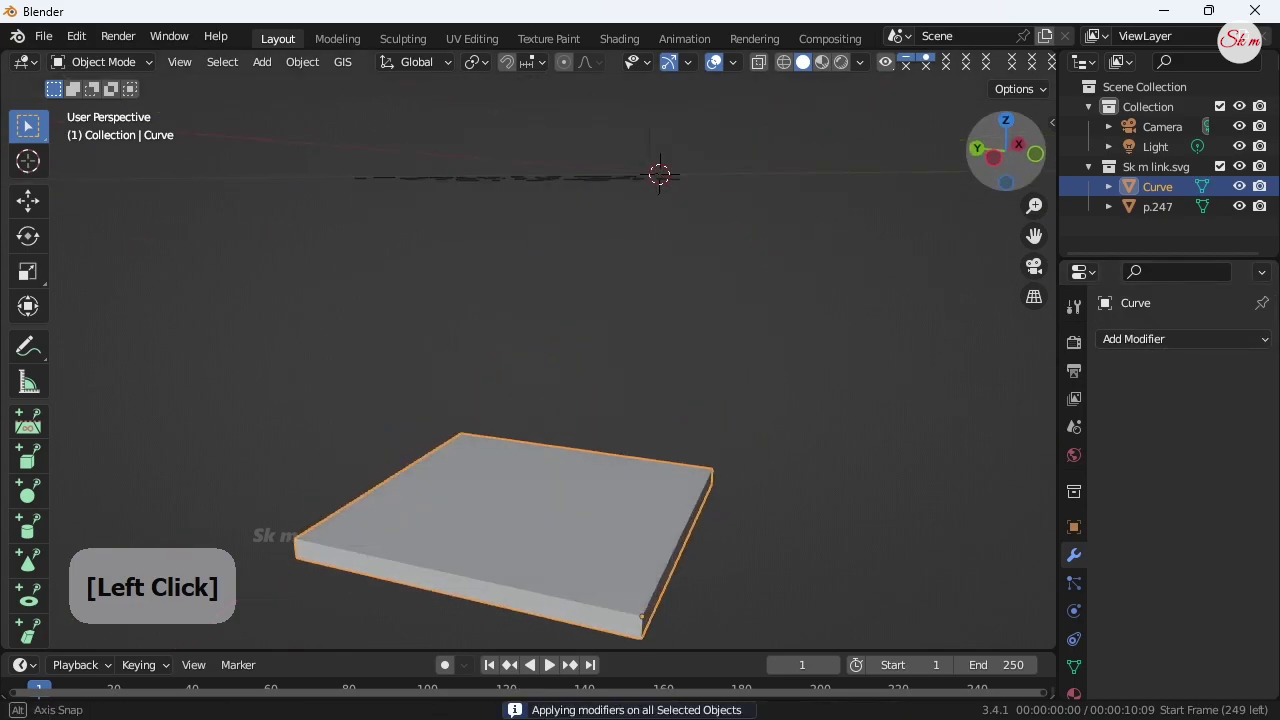
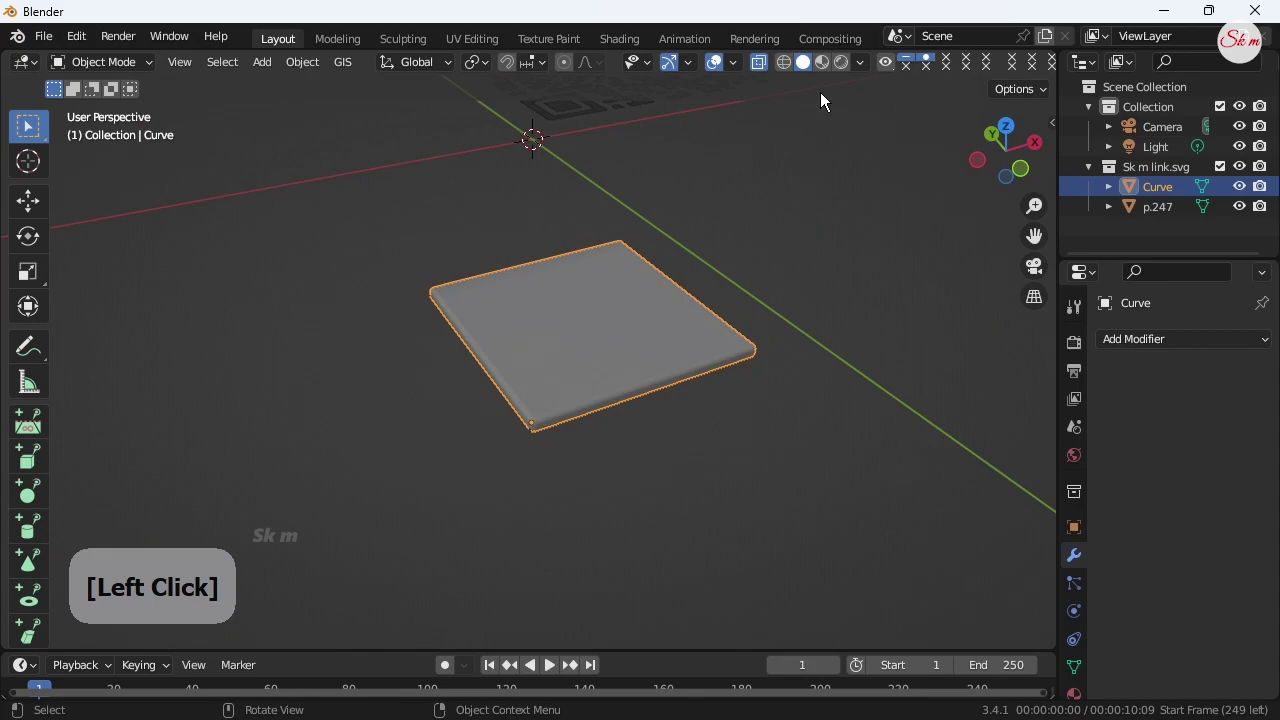
In material shading, give p.247 a Solidify modifier with 0.004 m thickness.
{"action": "left_click", "coordinate": [831, 71]}
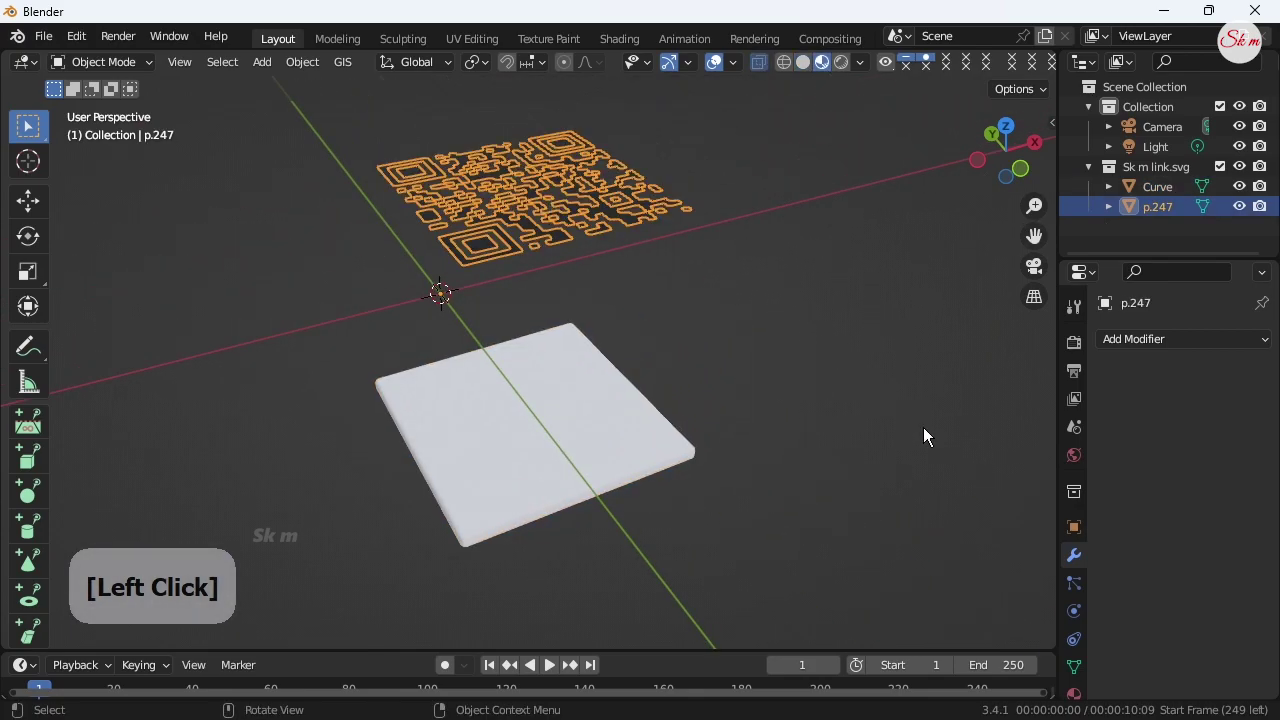
{"action": "left_click", "coordinate": [603, 199]}
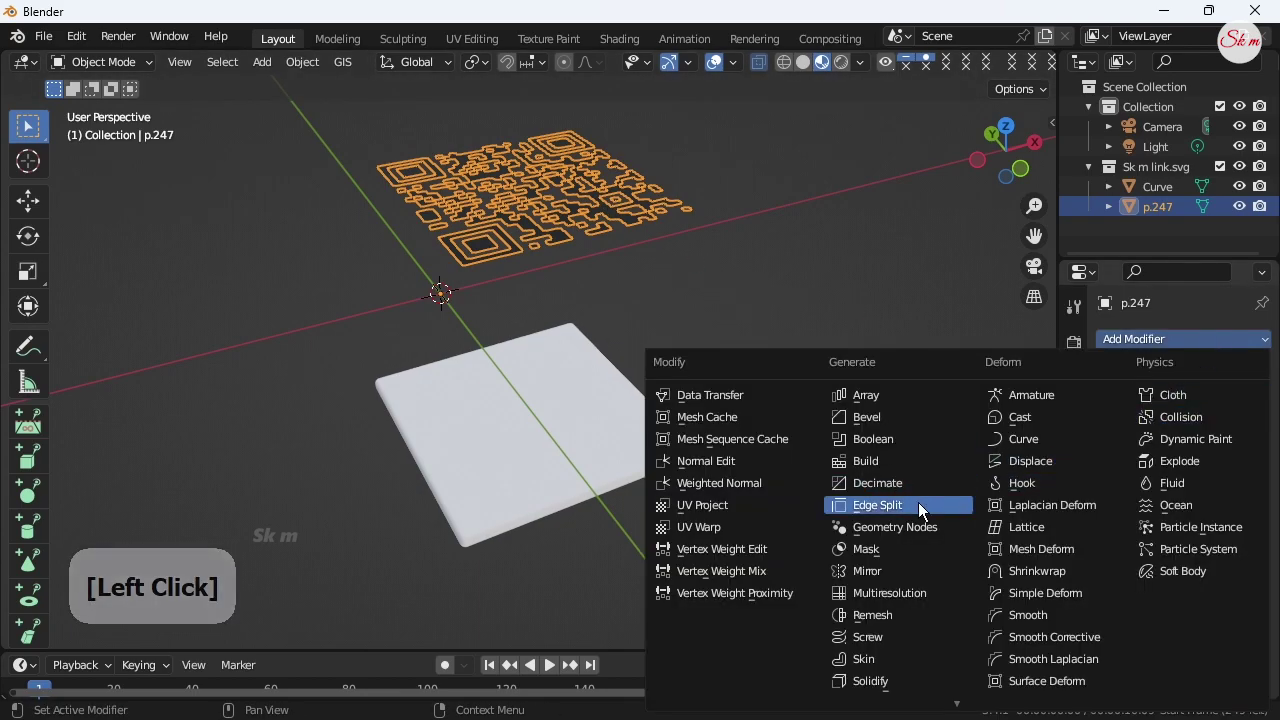
{"action": "left_click", "coordinate": [888, 693]}
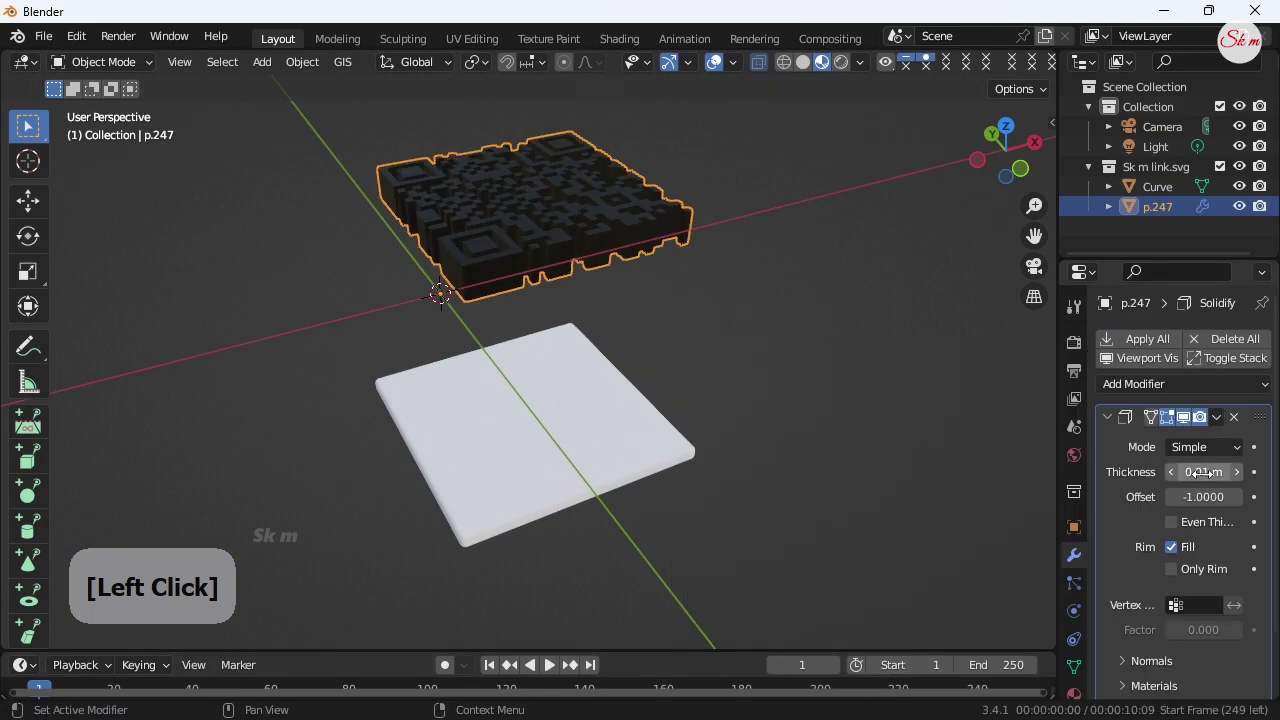
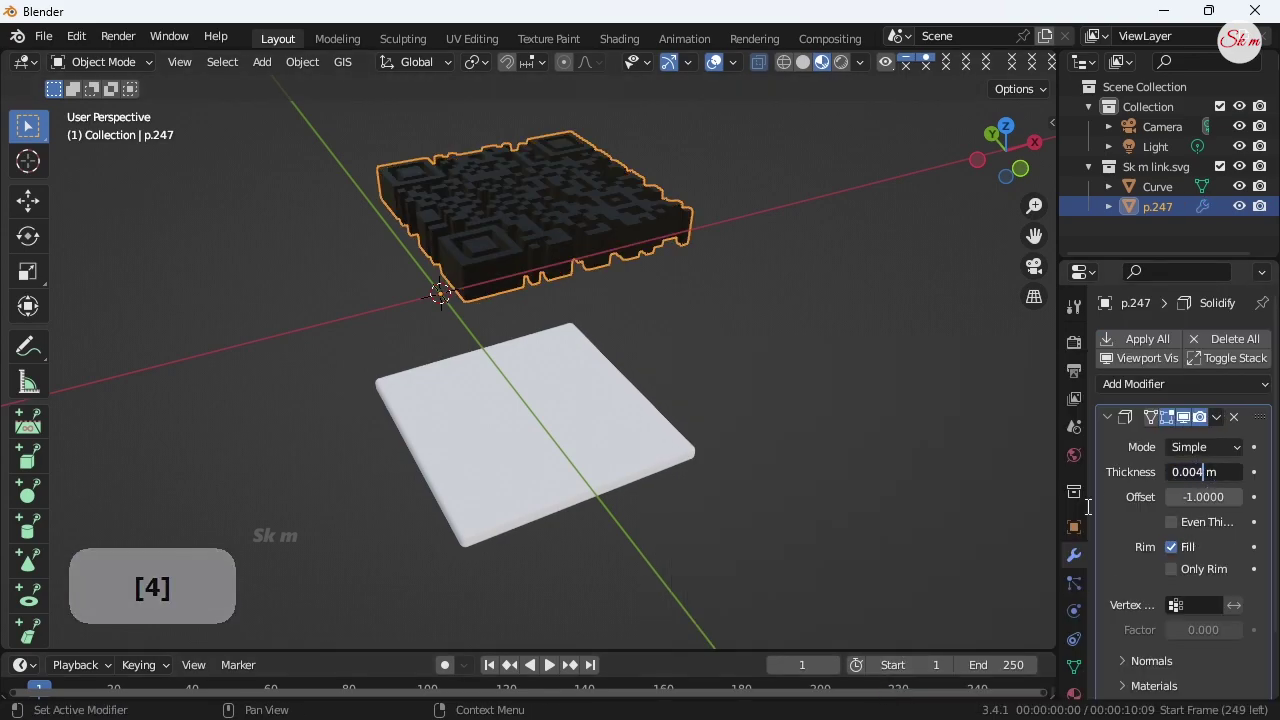
{"action": "left_click", "coordinate": [1117, 520]}
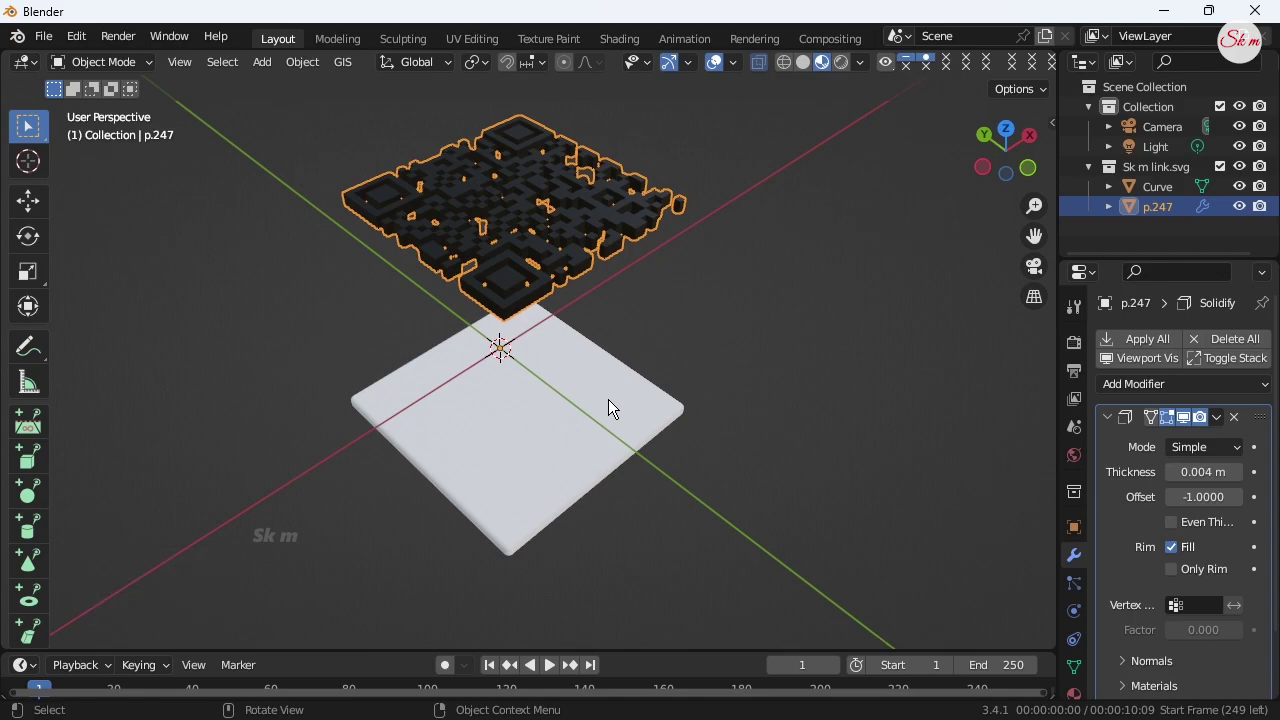
Move the base plate in top view so the QR modules sit centred on its surface.
{"action": "left_click", "coordinate": [593, 409]}
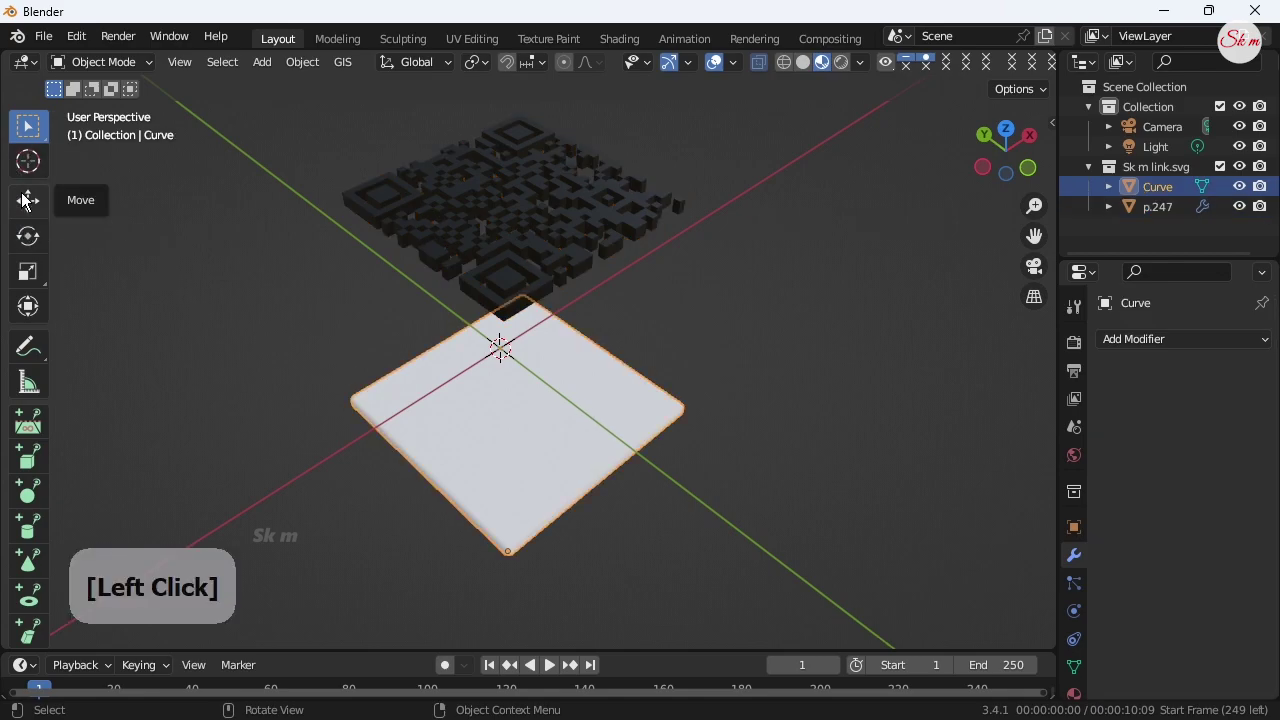
{"action": "left_click", "coordinate": [513, 514]}
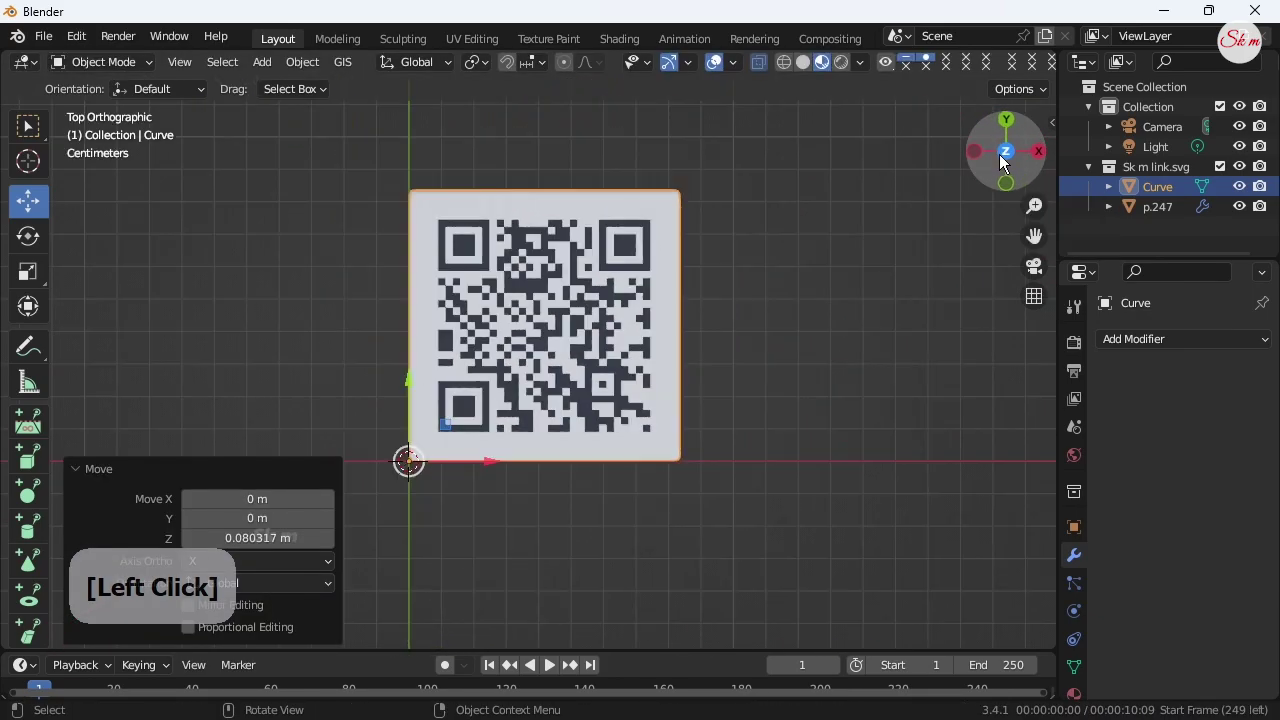
{"action": "left_click", "coordinate": [1034, 240]}
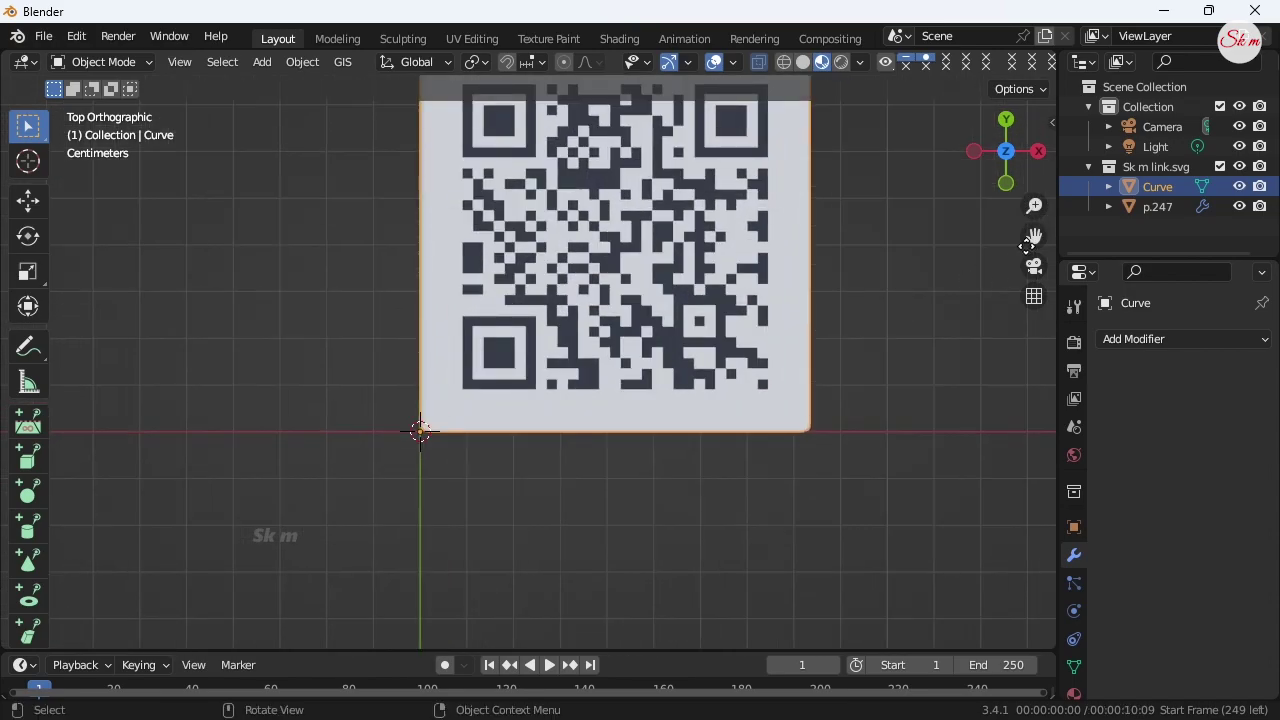
{"action": "left_click", "coordinate": [1032, 246]}
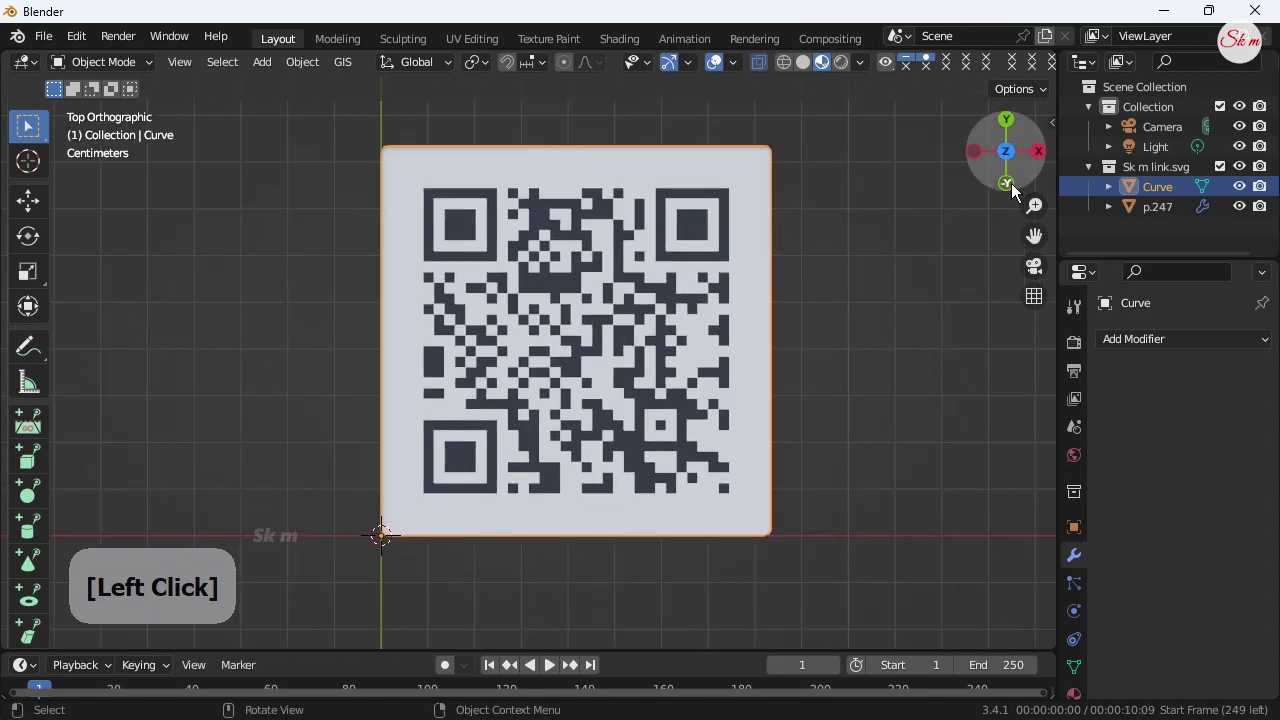
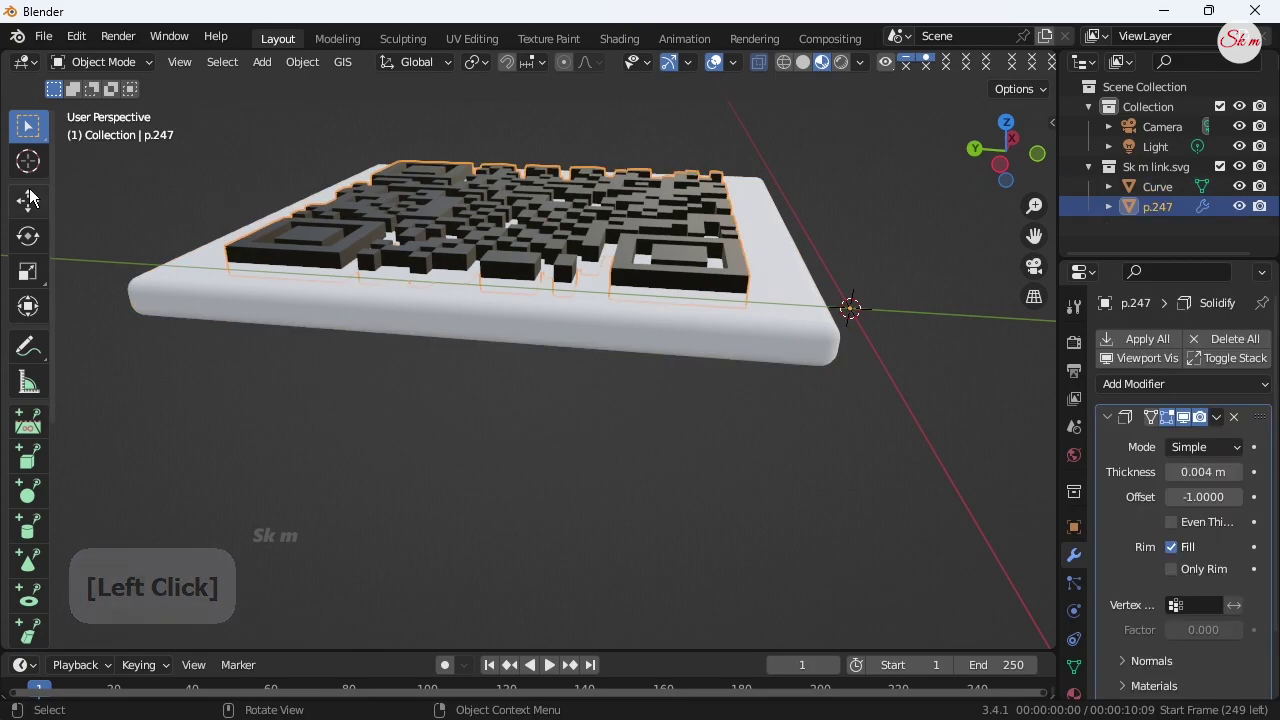
Select p.247 and switch to Top Orthographic view of the finished QR slab.
{"action": "left_click", "coordinate": [36, 203]}
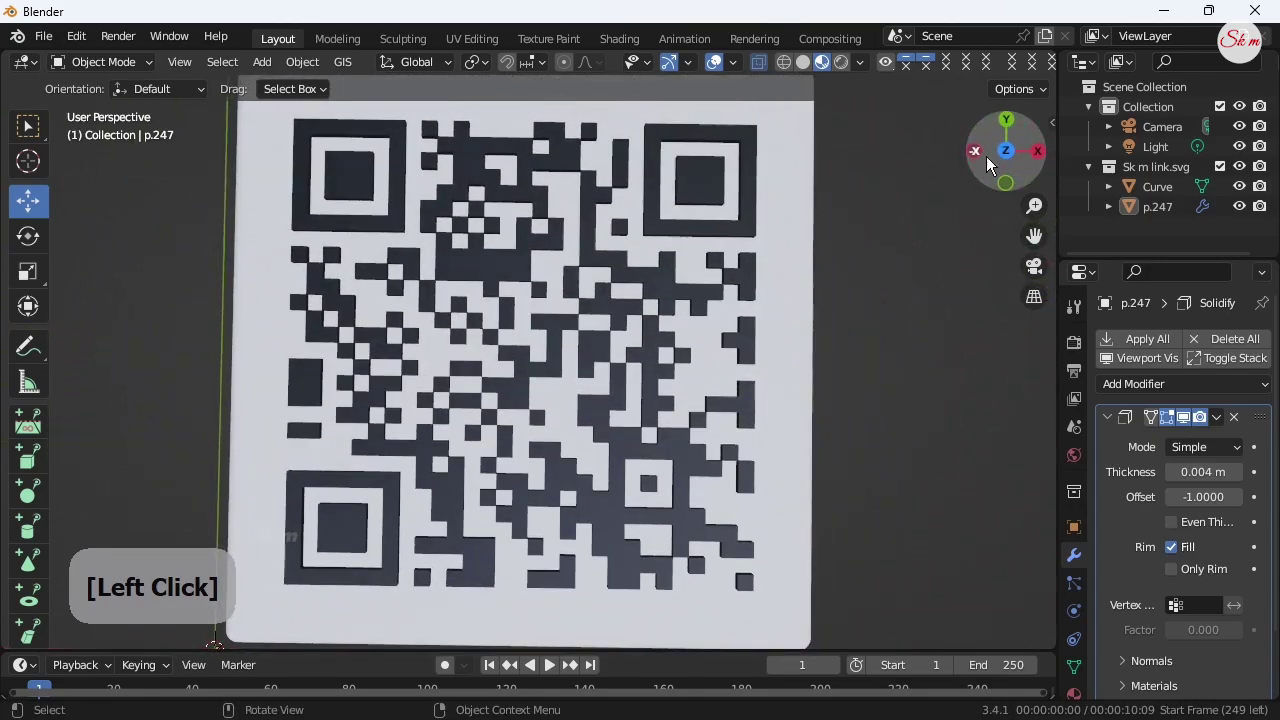
{"action": "left_click", "coordinate": [1014, 167]}
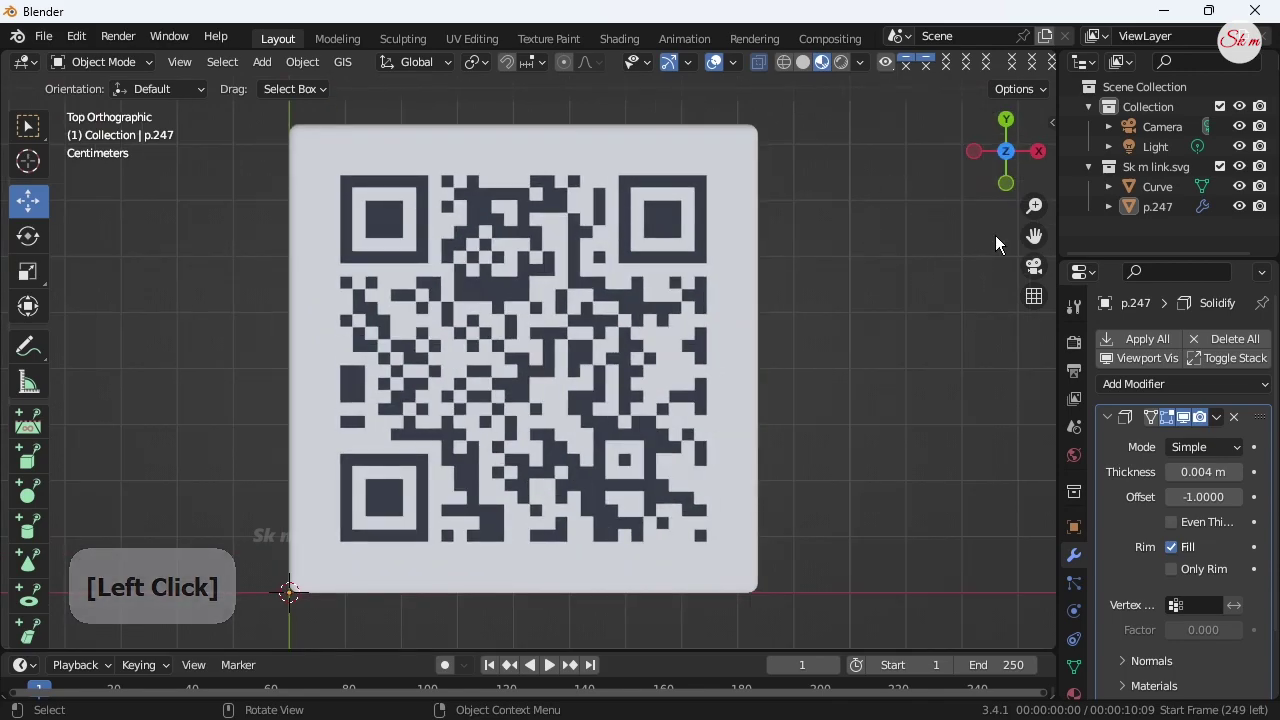